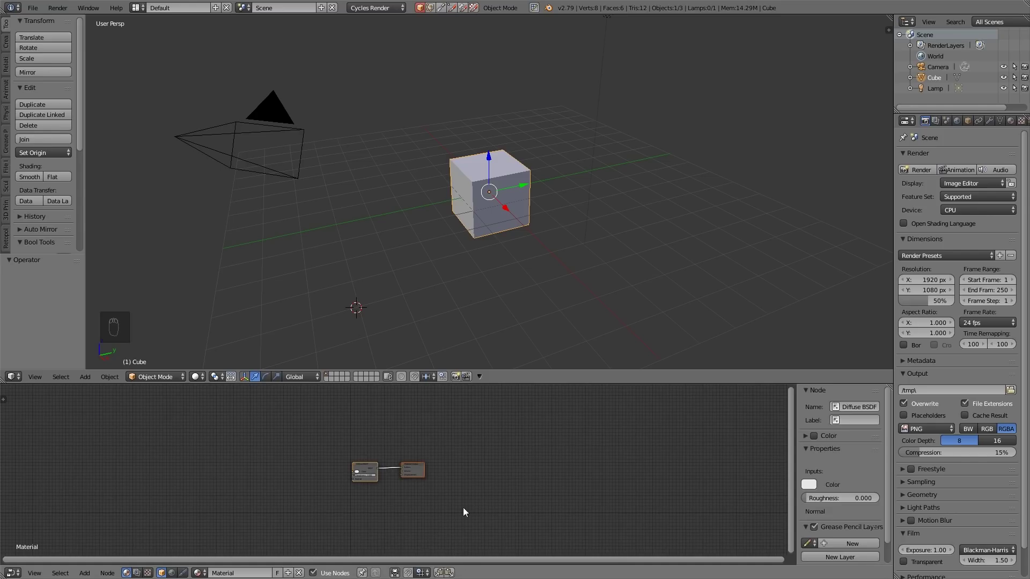
# Step: Create a new Cycles material on the cube and fit its Diffuse BSDF nodes in an enlarged node editor
pyautogui.moveTo(399, 510); pyautogui.dragTo(403, 493)
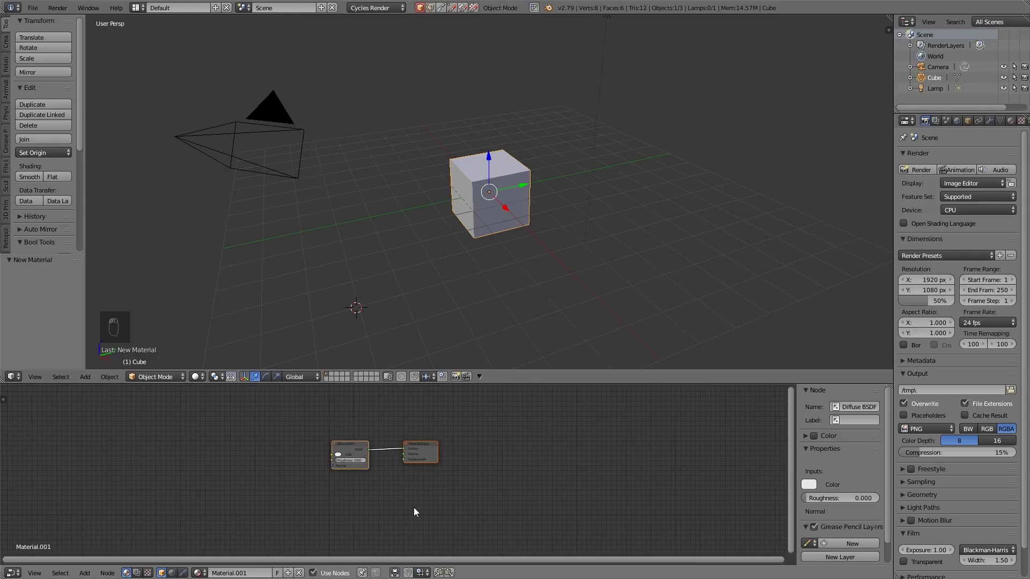
pyautogui.press('n')
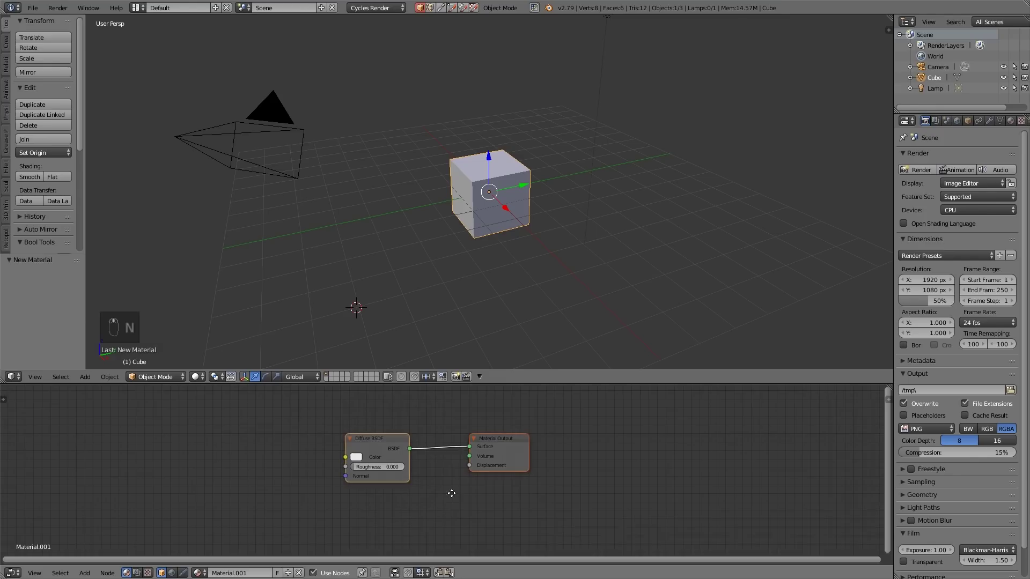
pyautogui.click(505, 206)
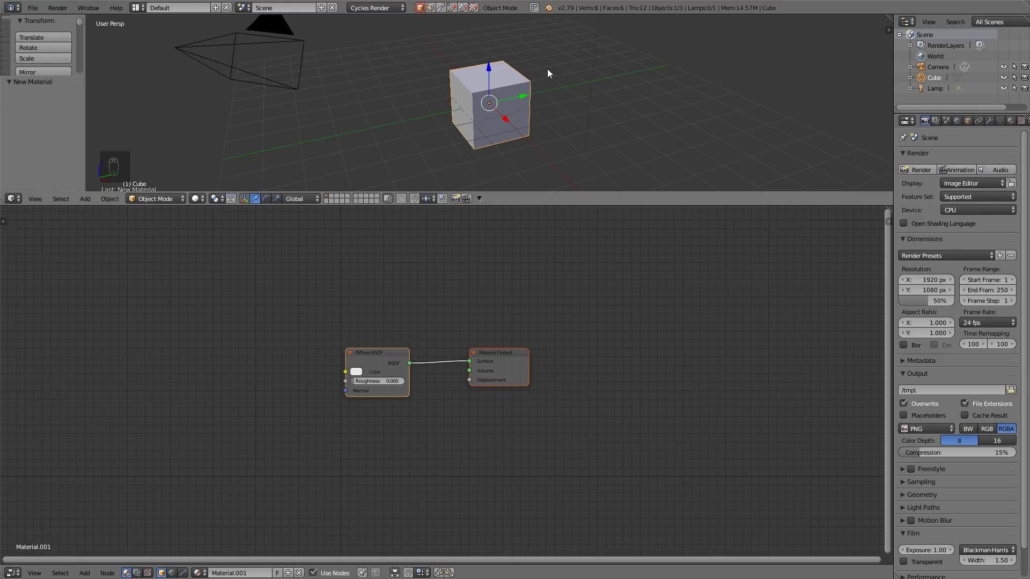
pyautogui.click(204, 198)
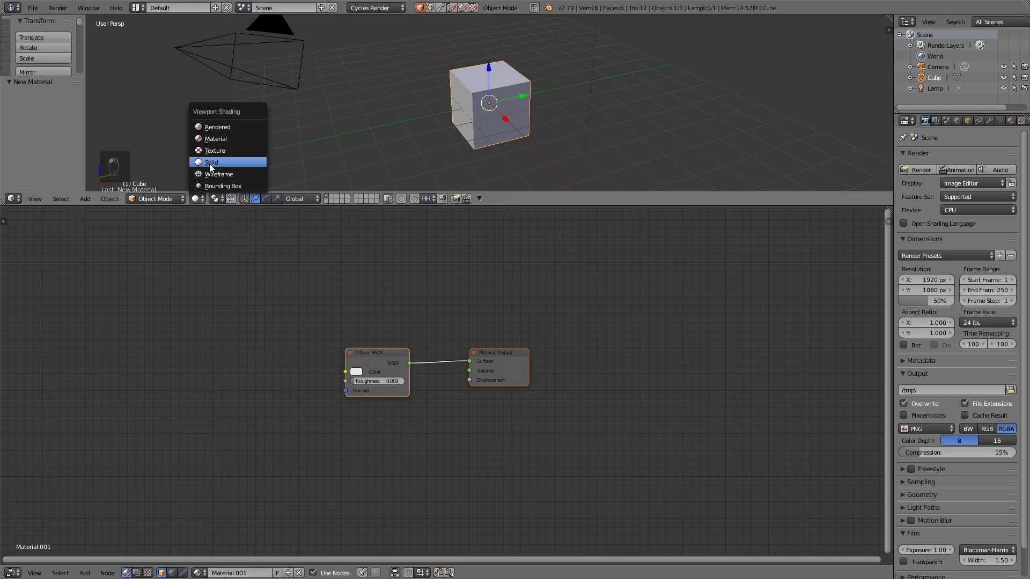
# Step: Switch the 3D viewport to a live Cycles render preview of the cube
pyautogui.moveTo(521, 125); pyautogui.dragTo(488, 92)
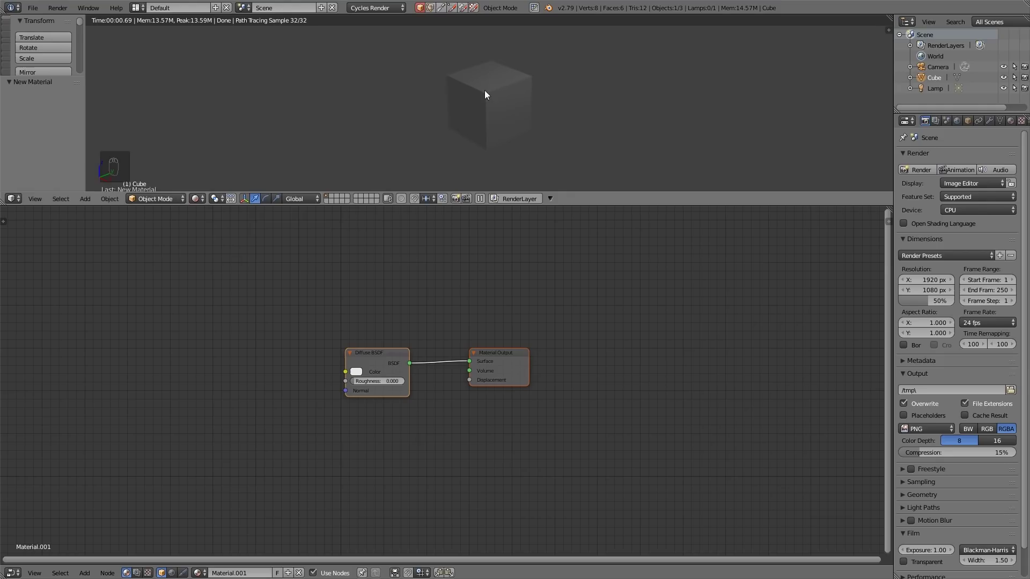
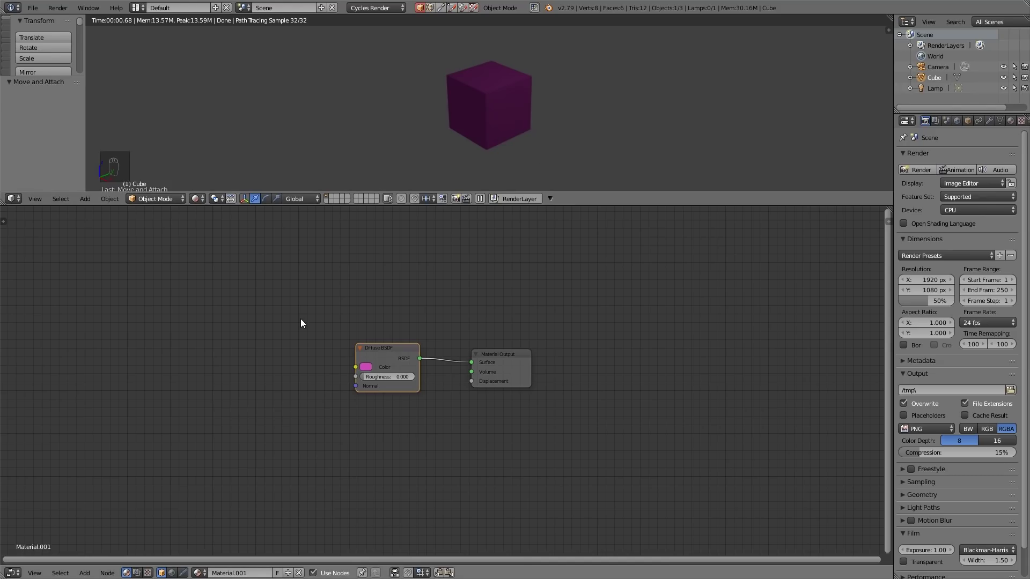
# Step: Add a shader node and wire the Glossy BSDF into the Material Output surface
pyautogui.press('shift+a')
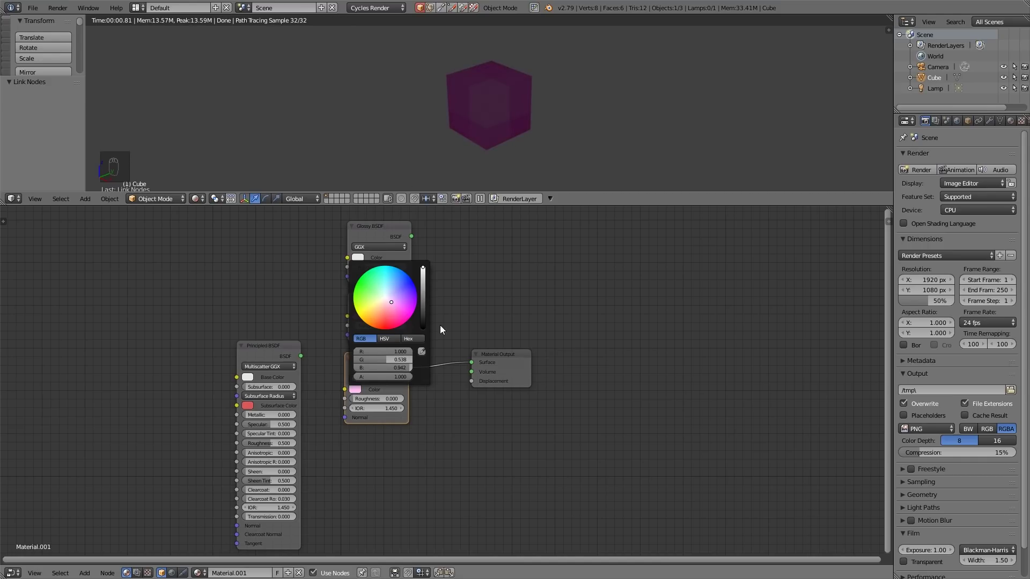
pyautogui.moveTo(426, 250); pyautogui.dragTo(473, 361)
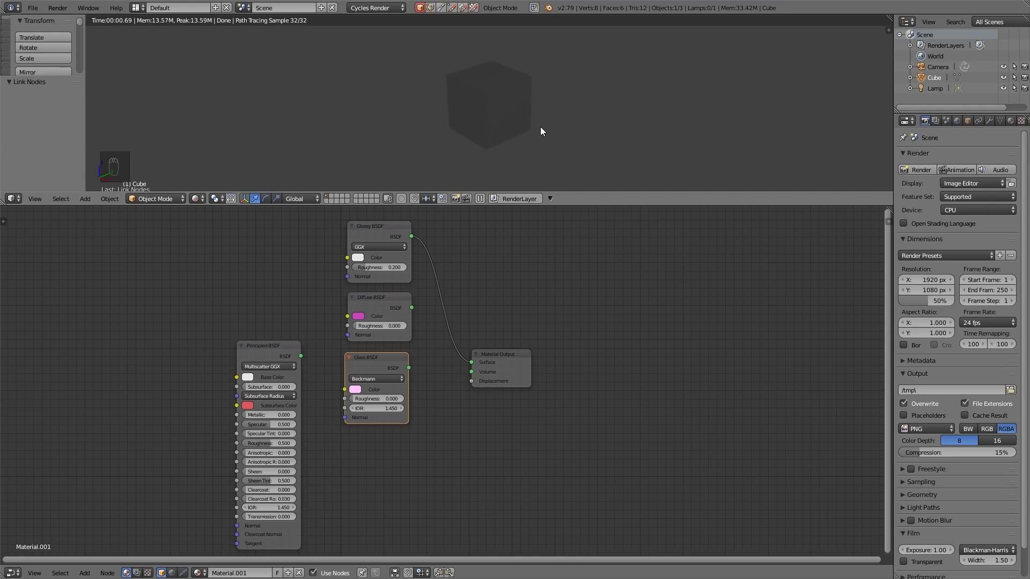
# Step: Add a mesh plane under the cube and scale it up into a large ground plane
pyautogui.click(205, 193)
pyautogui.press('shift+a')
pyautogui.press('s')
pyautogui.press('Delete')
pyautogui.press('shift+s')
pyautogui.press('shift+a')
pyautogui.press('s')
pyautogui.click(491, 86)
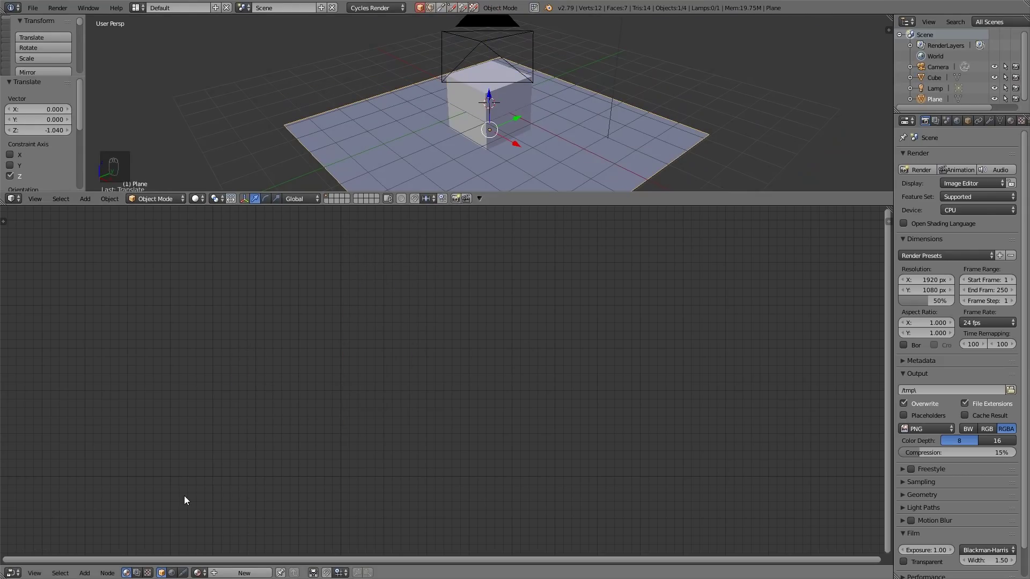
# Step: Enable world shading nodes and load an environment image to light the scene
pyautogui.click(171, 569)
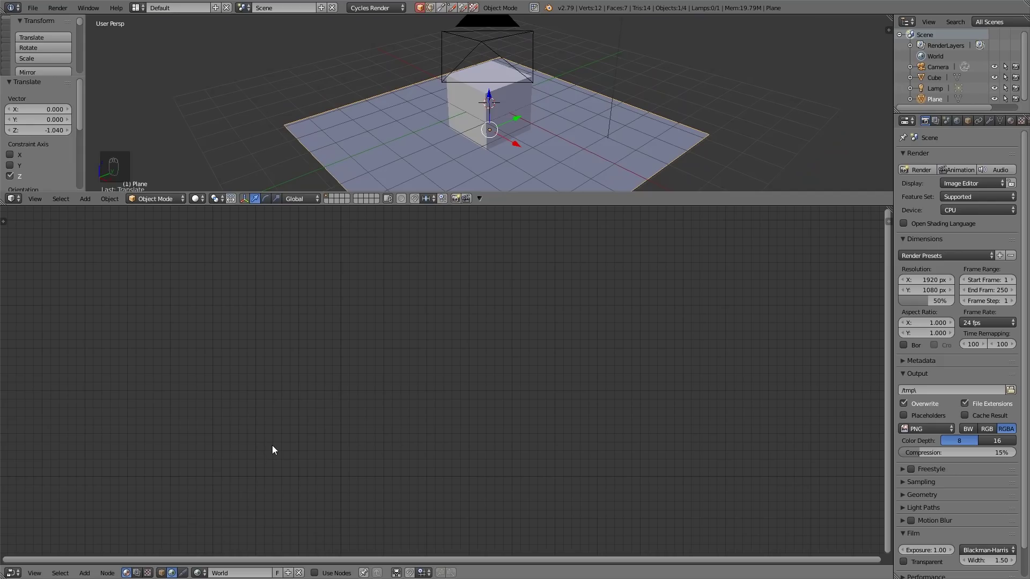
pyautogui.click(217, 566)
pyautogui.press('shift+a')
pyautogui.click(345, 369)
pyautogui.click(277, 381)
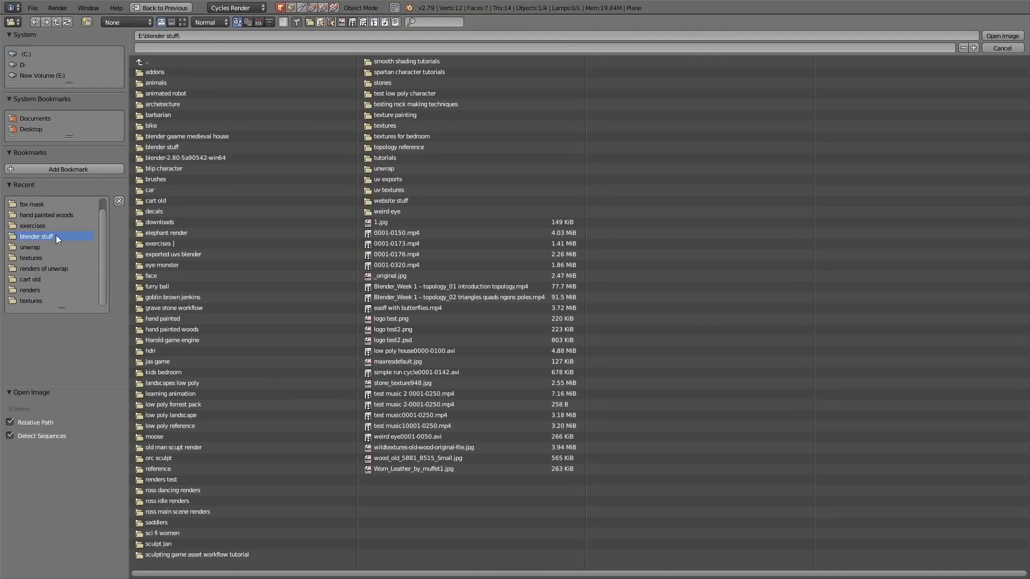
pyautogui.press('Return')
pyautogui.press('shift+z')
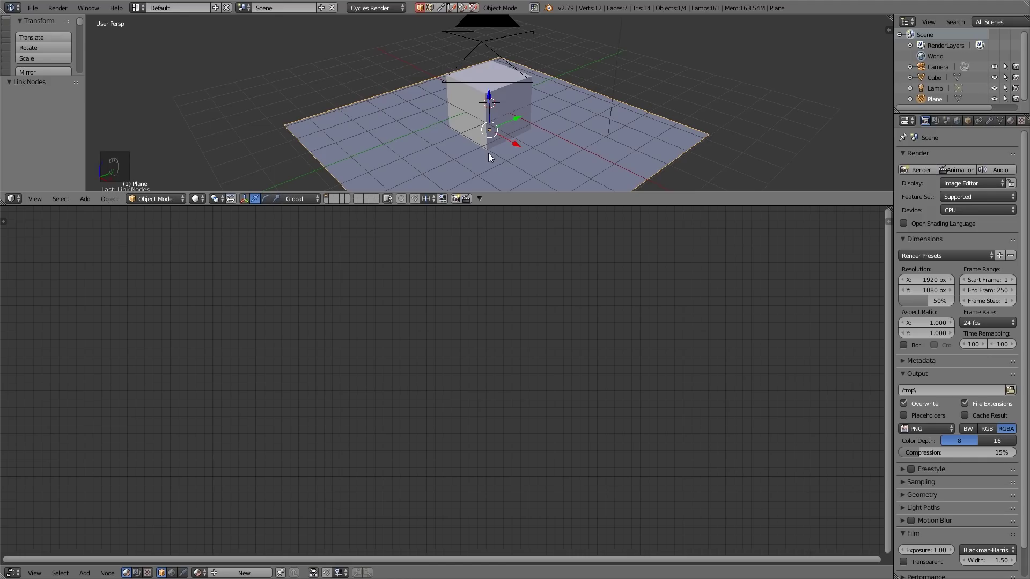
# Step: In the live render, tint the Diffuse shader tan and adjust the Glossy shader's colour
pyautogui.moveTo(480, 98); pyautogui.dragTo(495, 110)
pyautogui.press('shift+z')
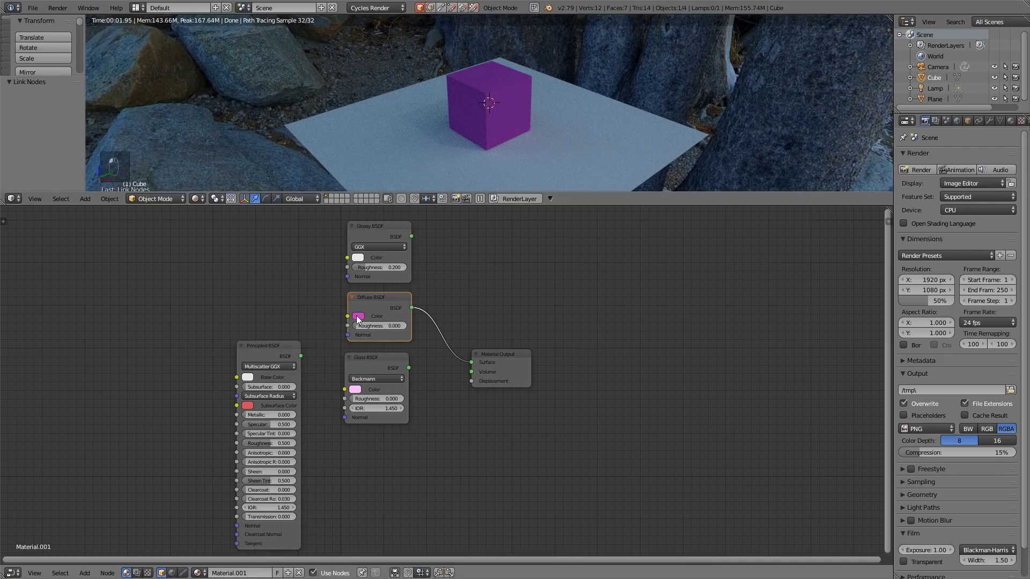
pyautogui.moveTo(399, 238); pyautogui.dragTo(361, 328)
pyautogui.click(400, 332)
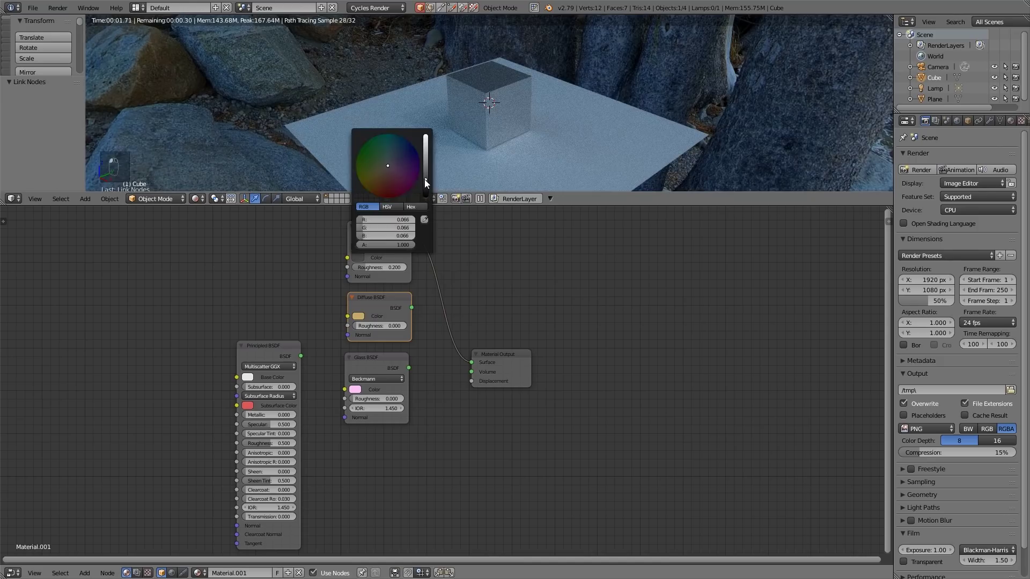
pyautogui.click(373, 271)
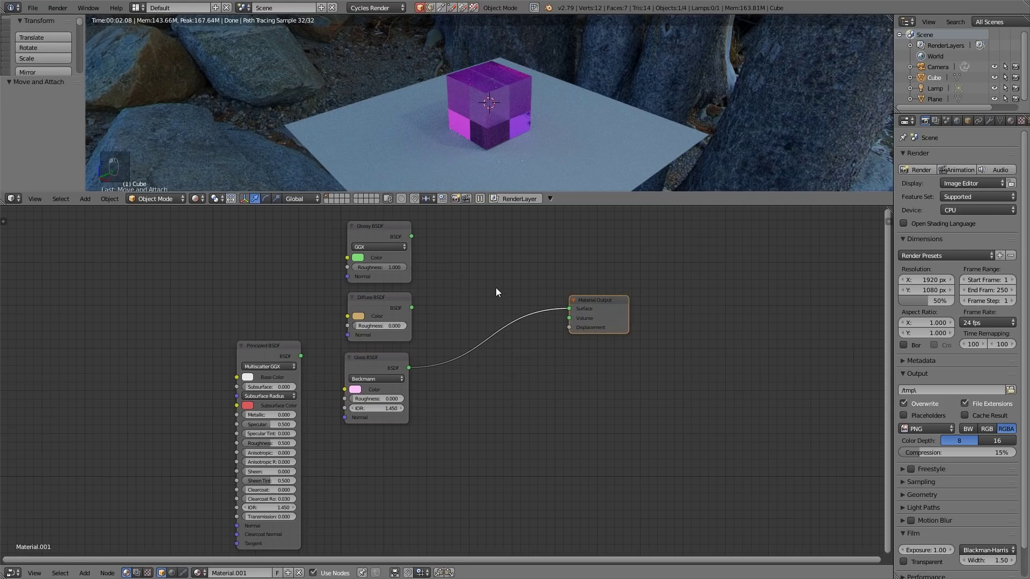
# Step: Add a Mix Shader and a Transparent BSDF, mixing Glossy with Transparent into the material output
pyautogui.press('shift+a')
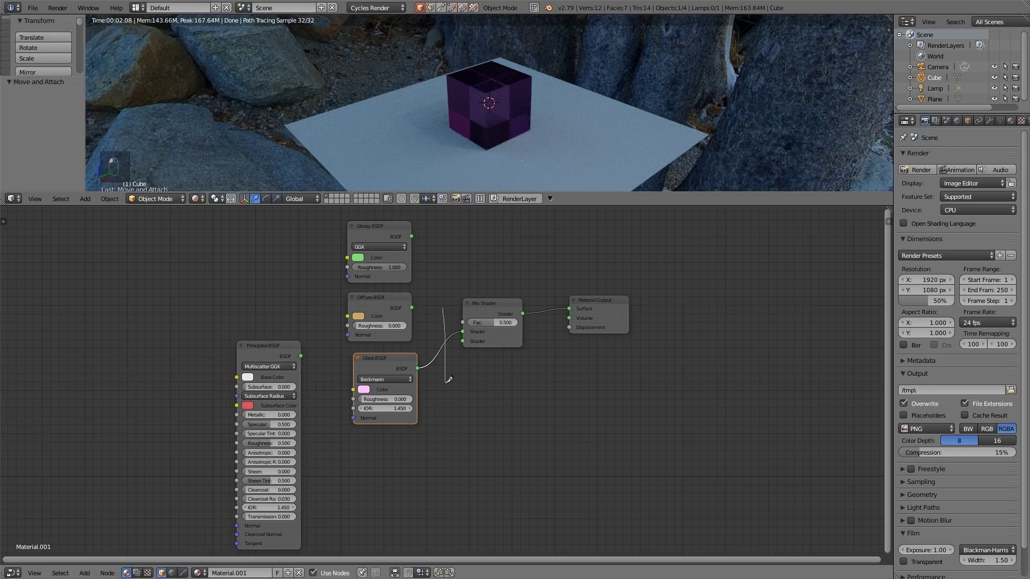
pyautogui.click(488, 363)
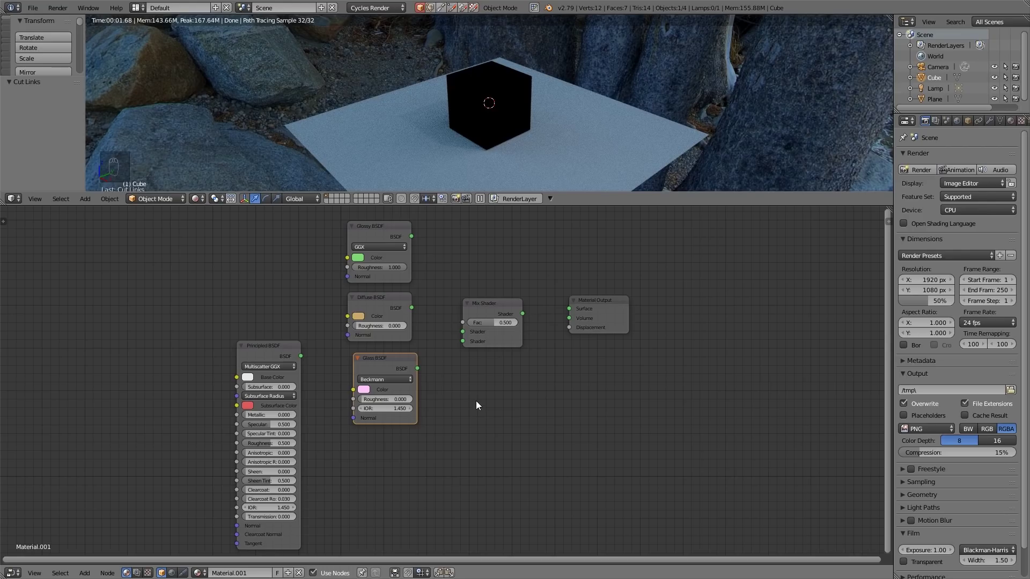
pyautogui.press('shift+a')
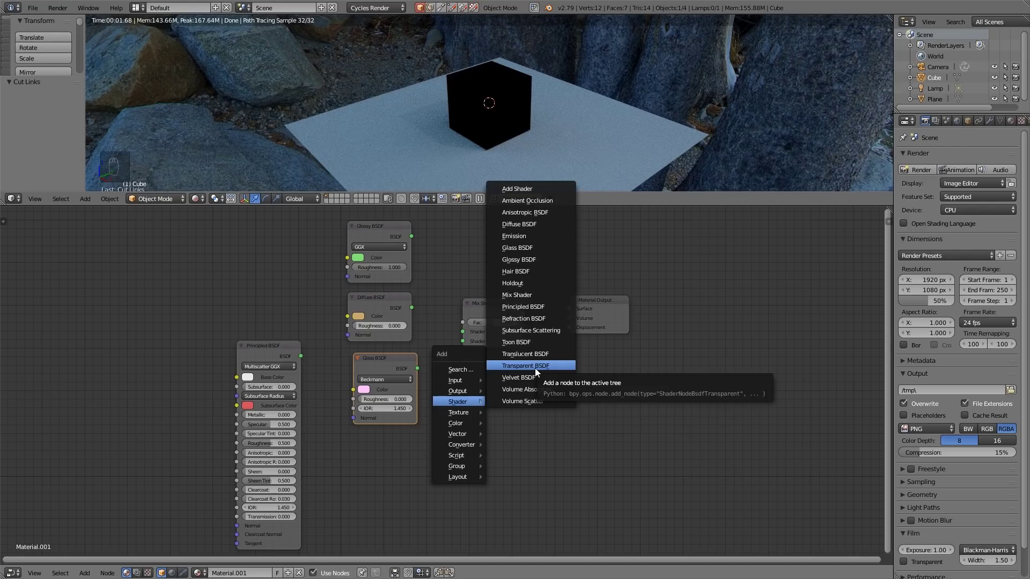
pyautogui.moveTo(516, 301); pyautogui.dragTo(536, 292)
pyautogui.click(476, 368)
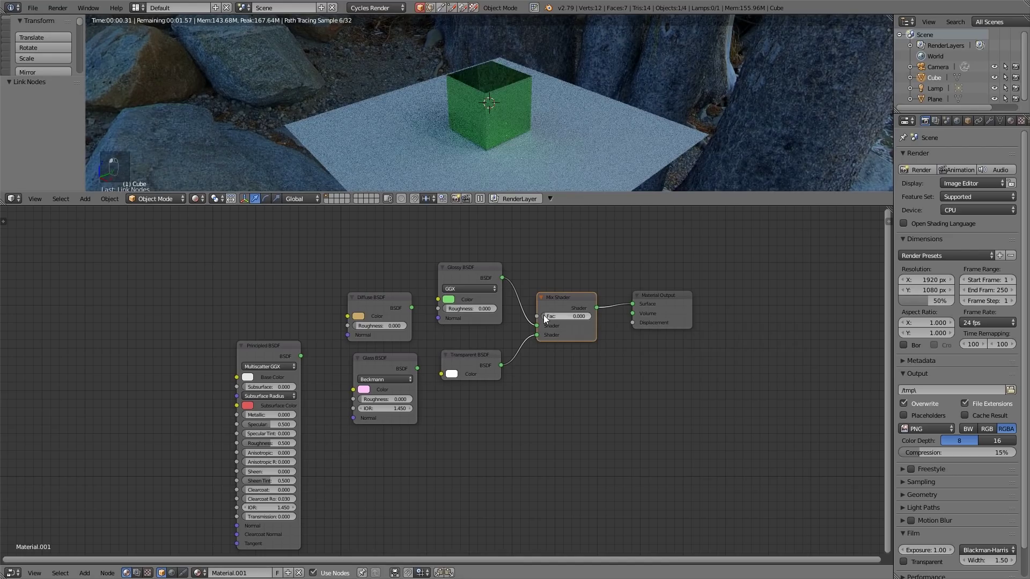
# Step: Try a second Mix Shader blending Diffuse and Glossy, then delete the extras leaving only the tan Diffuse
pyautogui.moveTo(593, 286); pyautogui.dragTo(271, 351)
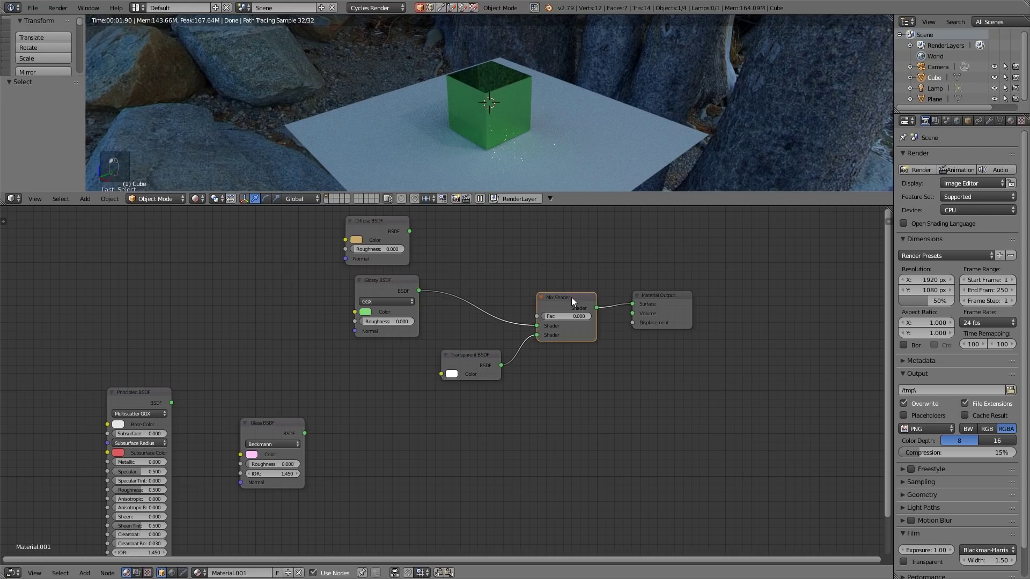
pyautogui.press('shift+d')
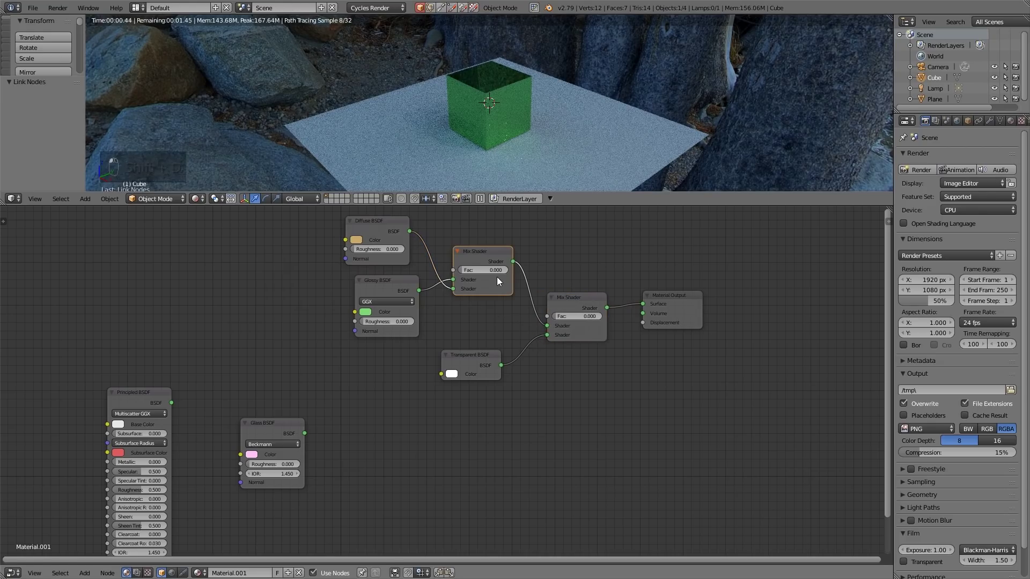
pyautogui.moveTo(466, 279); pyautogui.dragTo(467, 269)
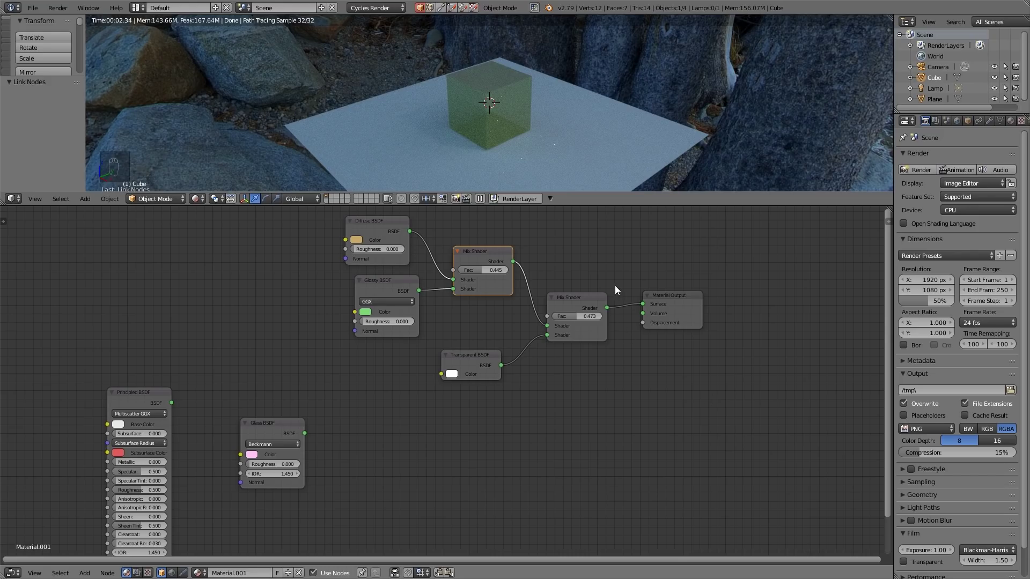
pyautogui.moveTo(480, 246); pyautogui.dragTo(592, 359)
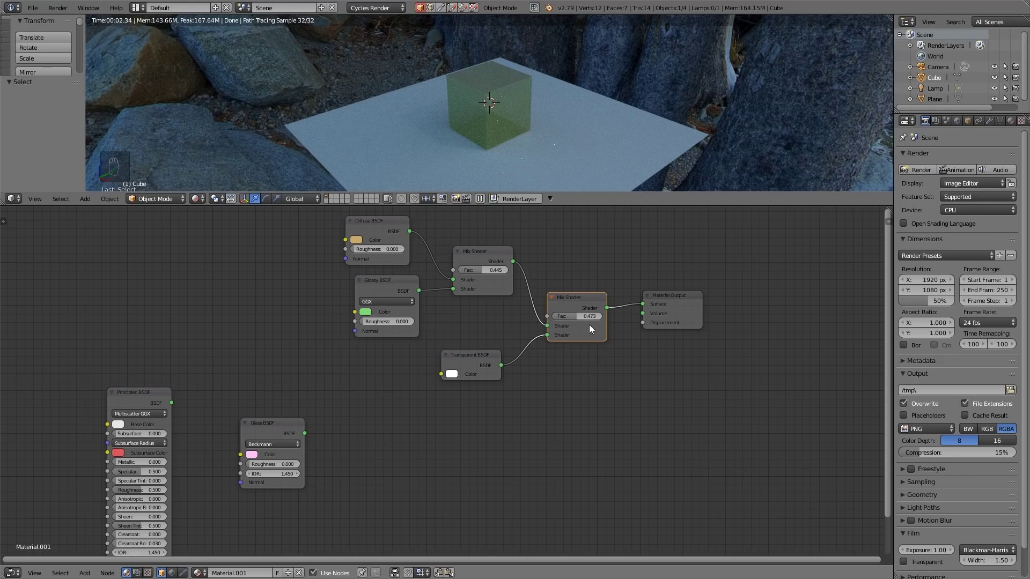
pyautogui.press('Delete')
# Step: Add a Noise Texture node and briefly feed its colour into the Diffuse shader
pyautogui.click(491, 308)
pyautogui.click(643, 309)
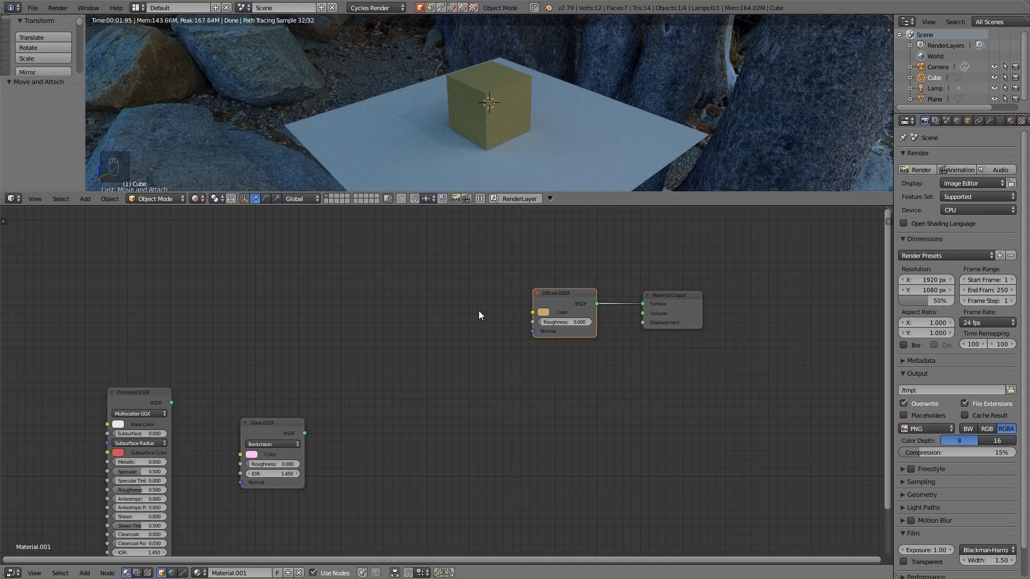
pyautogui.press('shift+a')
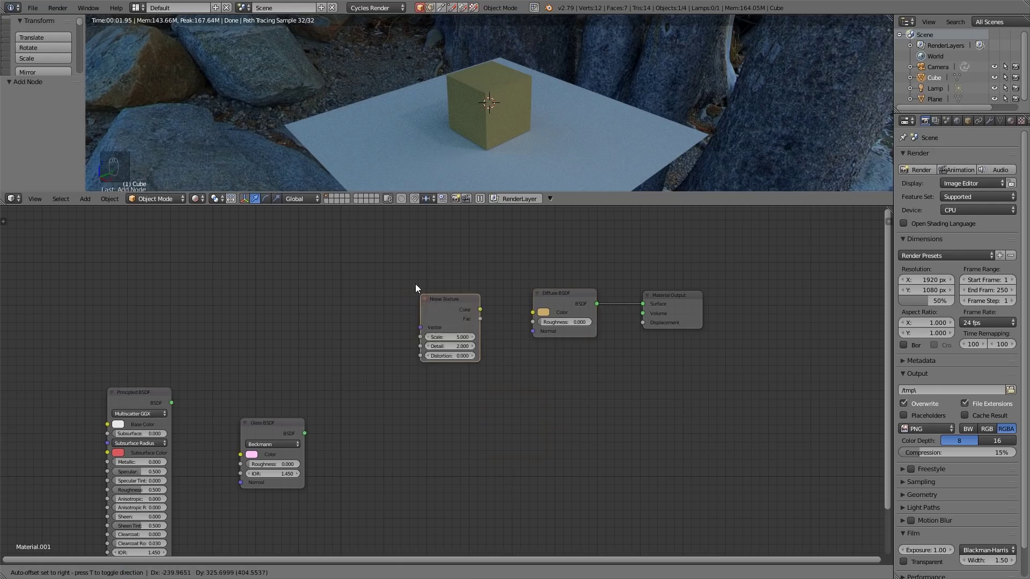
pyautogui.moveTo(490, 302); pyautogui.dragTo(537, 315)
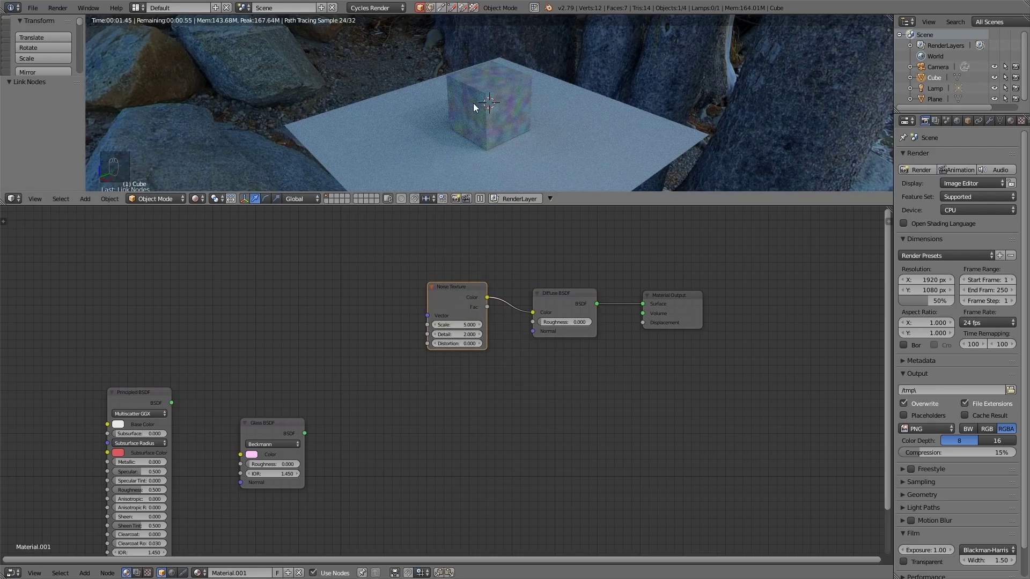
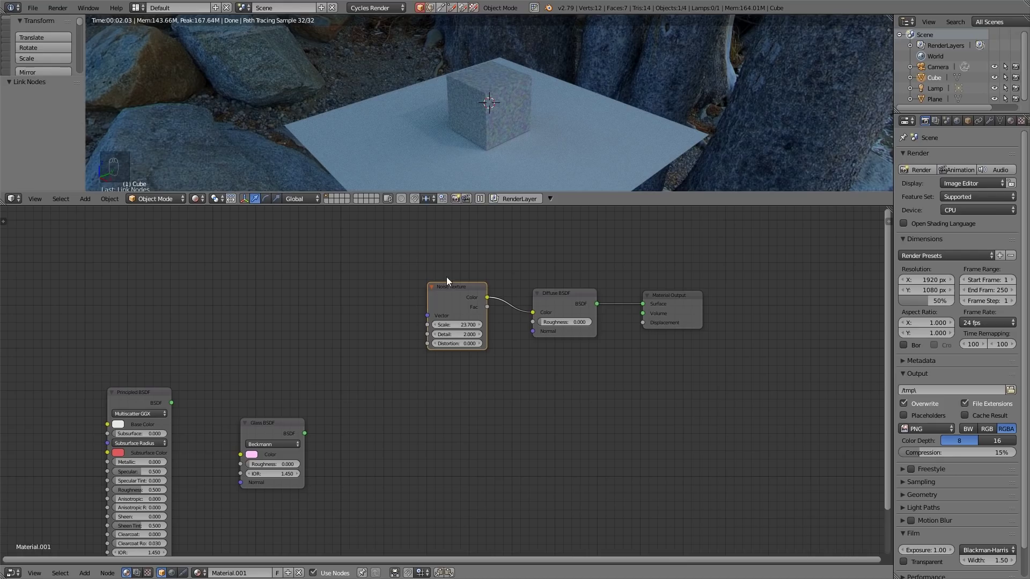
pyautogui.moveTo(447, 279); pyautogui.dragTo(434, 250)
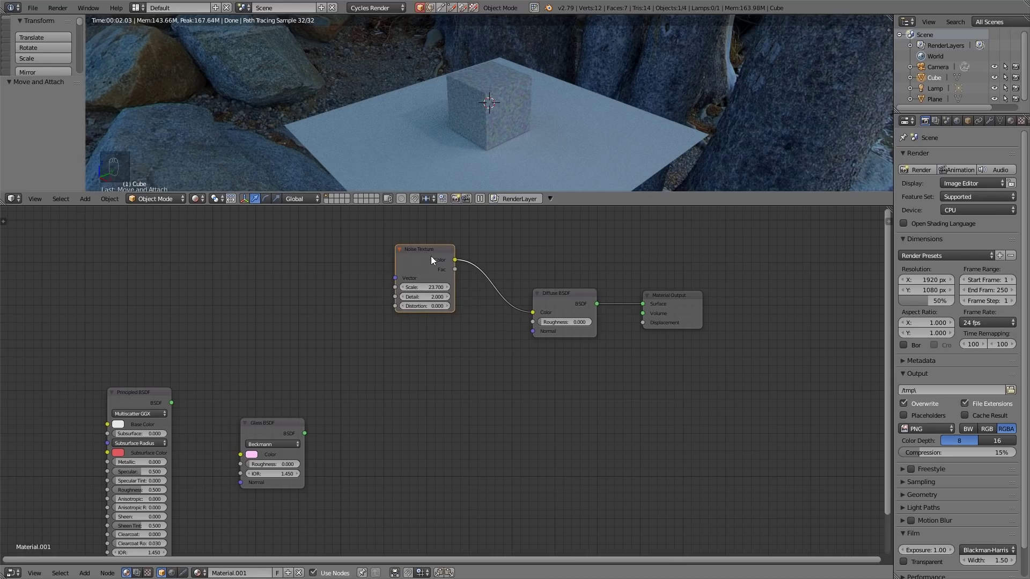
# Step: Add a Brick Texture node, preview it in the diffuse colour, then undo the connection
pyautogui.press('shift+a')
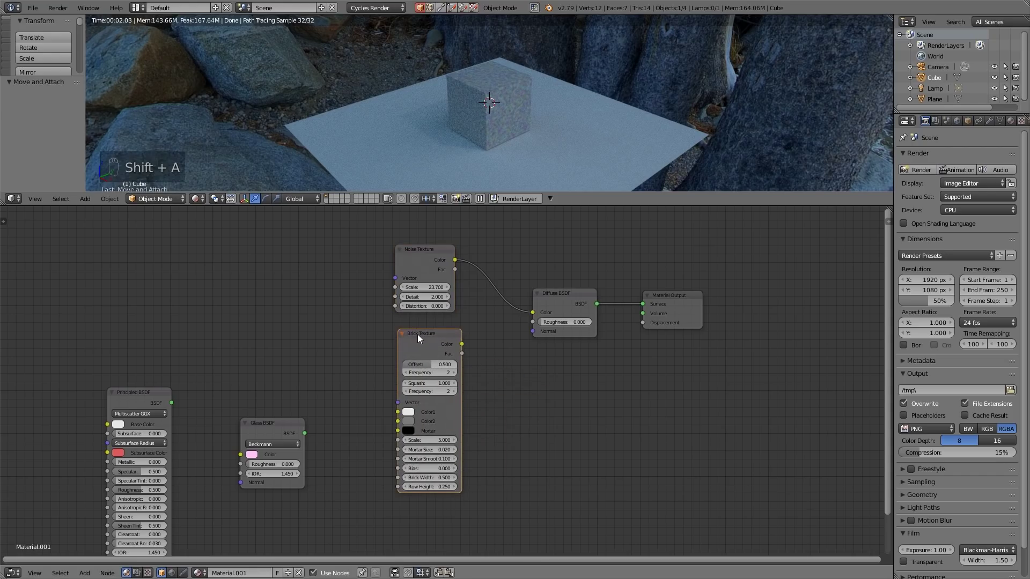
pyautogui.moveTo(471, 341); pyautogui.dragTo(599, 381)
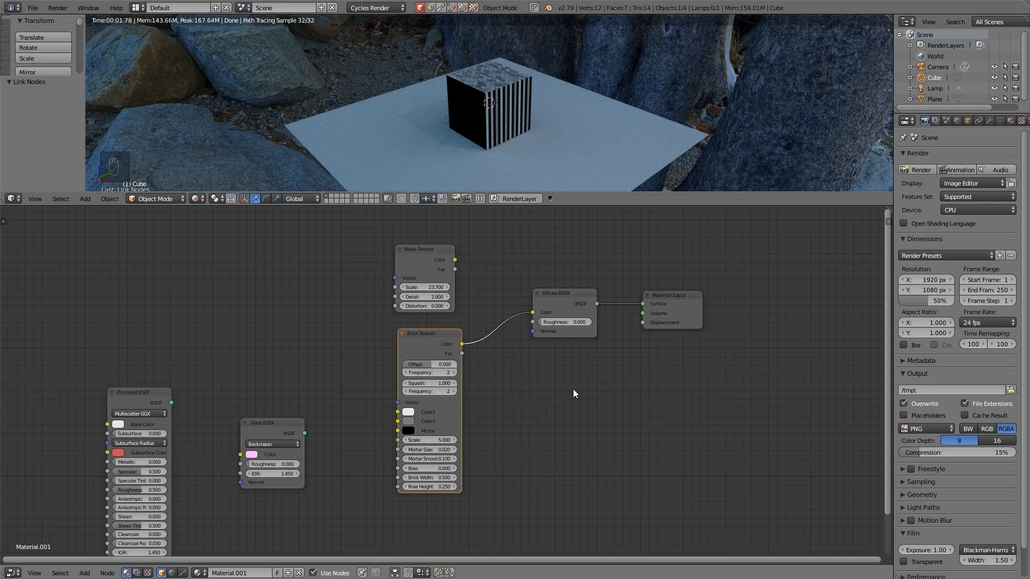
pyautogui.press('ctrl+z')
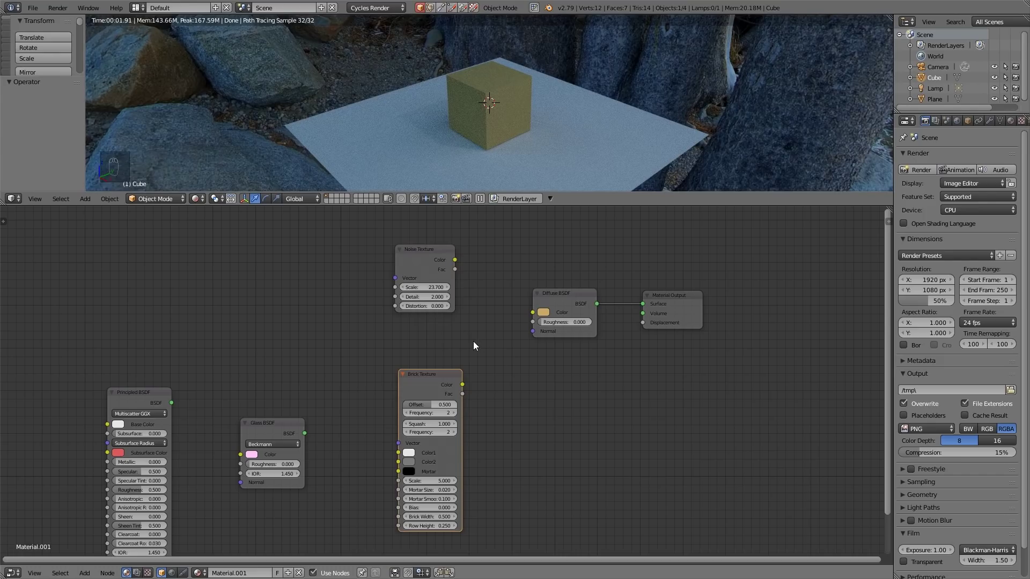
# Step: Bring up the add-node list to insert an Image Texture for the diffuse colour
pyautogui.press('shift+a')
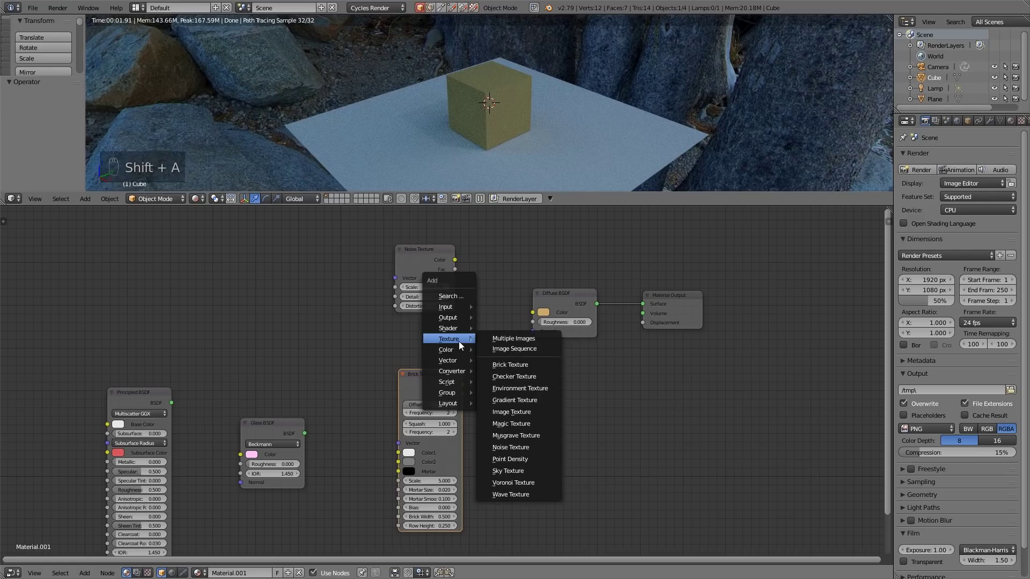
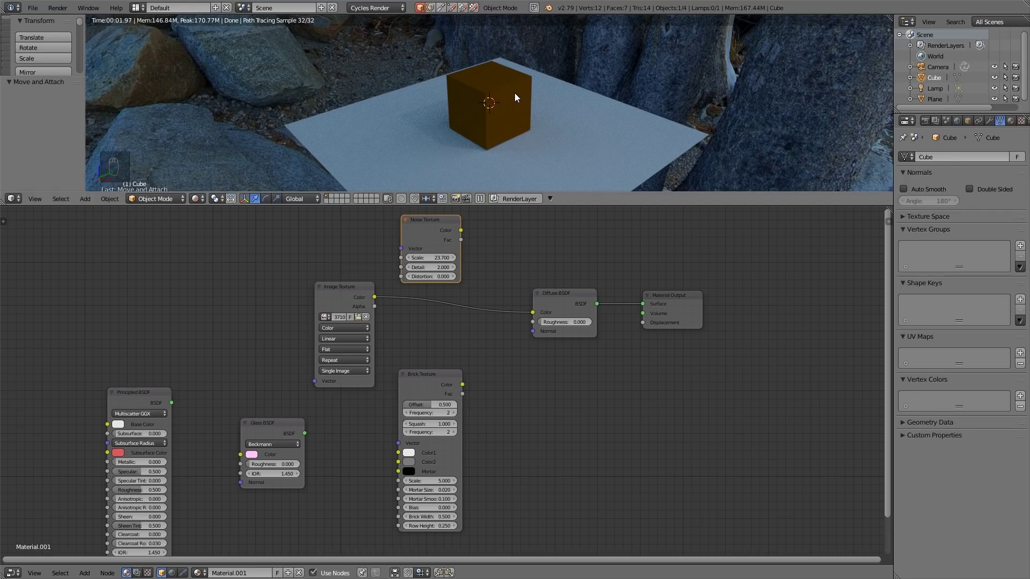
# Step: Unwrap the whole cube with Smart UV Project and preview the wood texture in rendered shading
pyautogui.press('shift+z')
pyautogui.press('shift+z')
pyautogui.press('shift+z')
pyautogui.press('Tab')
pyautogui.press('u')
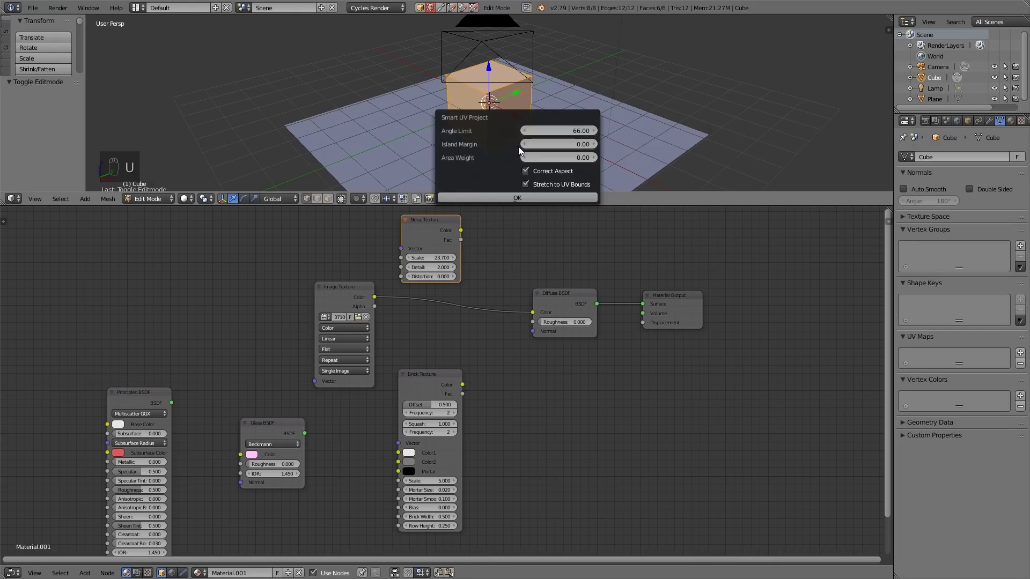
pyautogui.press('Tab')
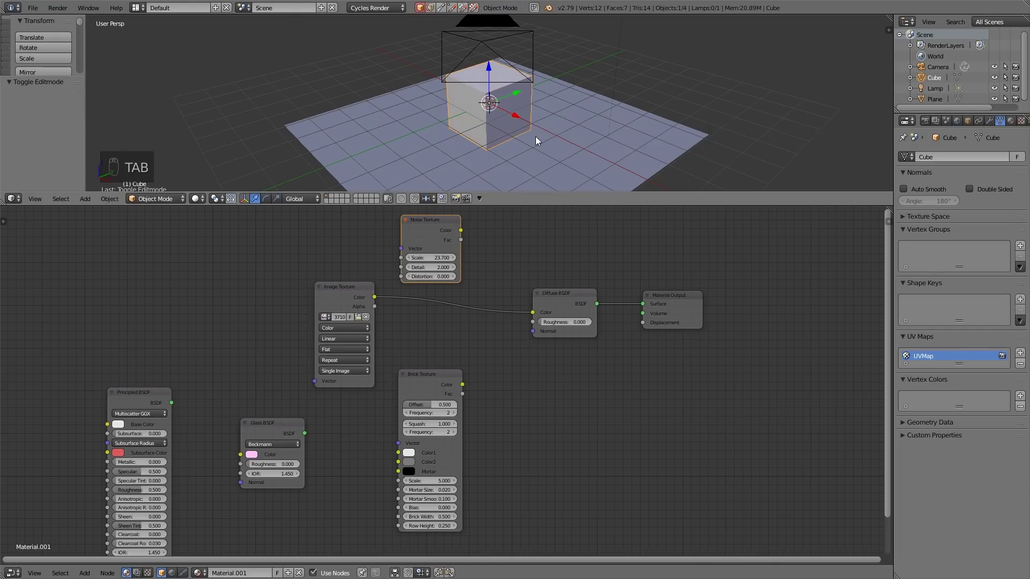
pyautogui.press('shift+z')
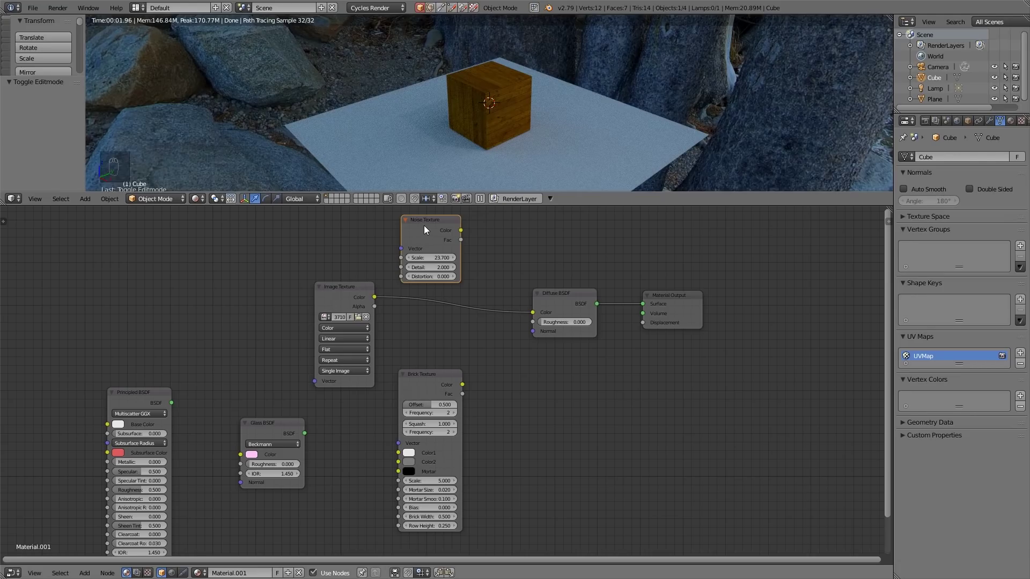
# Step: Remove the Brick Texture node and line up the wood Image Texture under the Noise node for mixing
pyautogui.moveTo(428, 226); pyautogui.dragTo(551, 391)
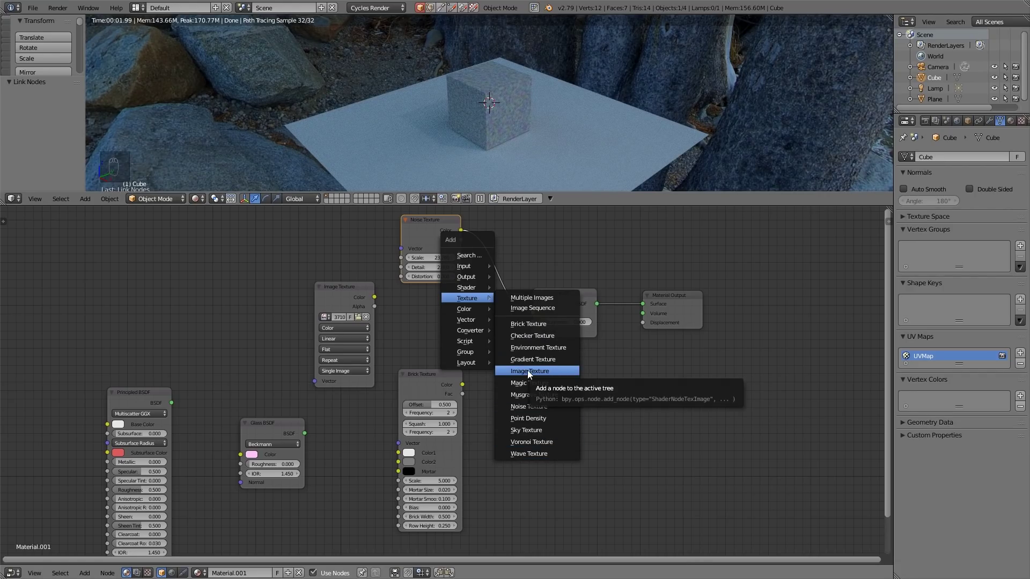
pyautogui.moveTo(434, 382); pyautogui.dragTo(312, 427)
pyautogui.press('Delete')
pyautogui.click(289, 424)
pyautogui.press('Delete')
pyautogui.moveTo(351, 295); pyautogui.dragTo(568, 302)
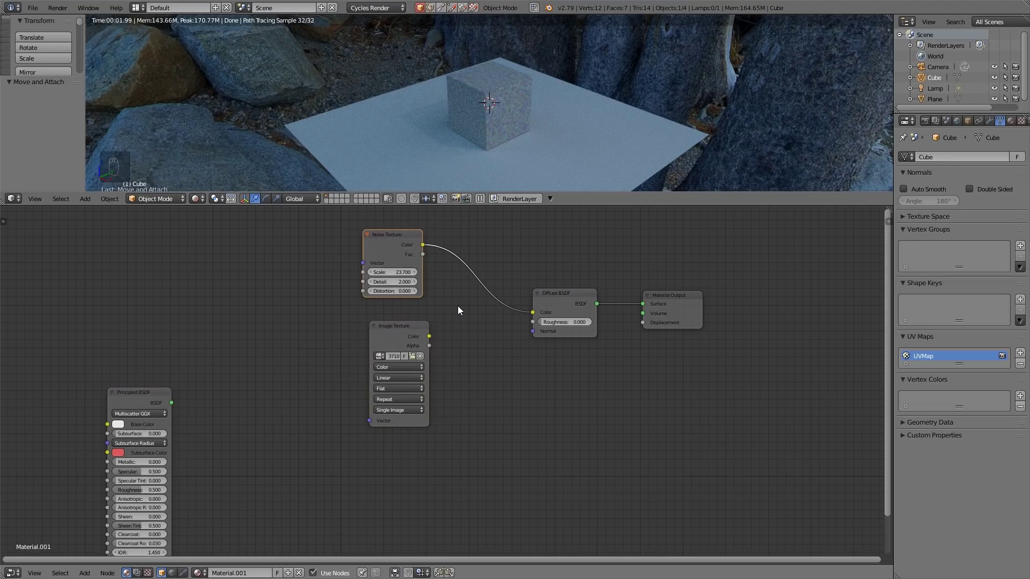
pyautogui.press('shift+a')
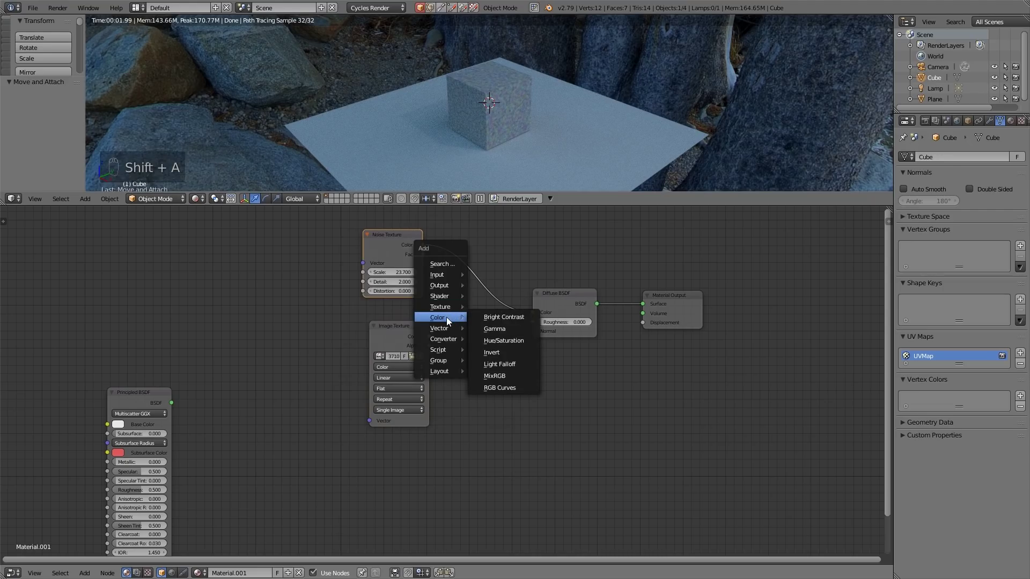
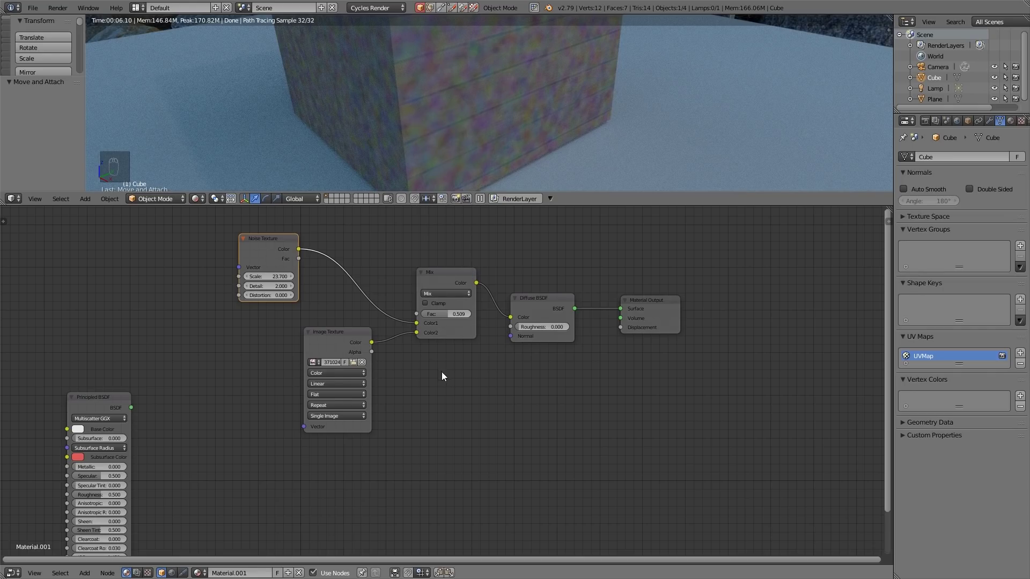
# Step: Feed a single Principled BSDF into the Material Output, delete the old texture/mix/diffuse nodes, and raise Metallic to 1.0
pyautogui.moveTo(171, 400); pyautogui.dragTo(453, 365)
pyautogui.click(590, 350)
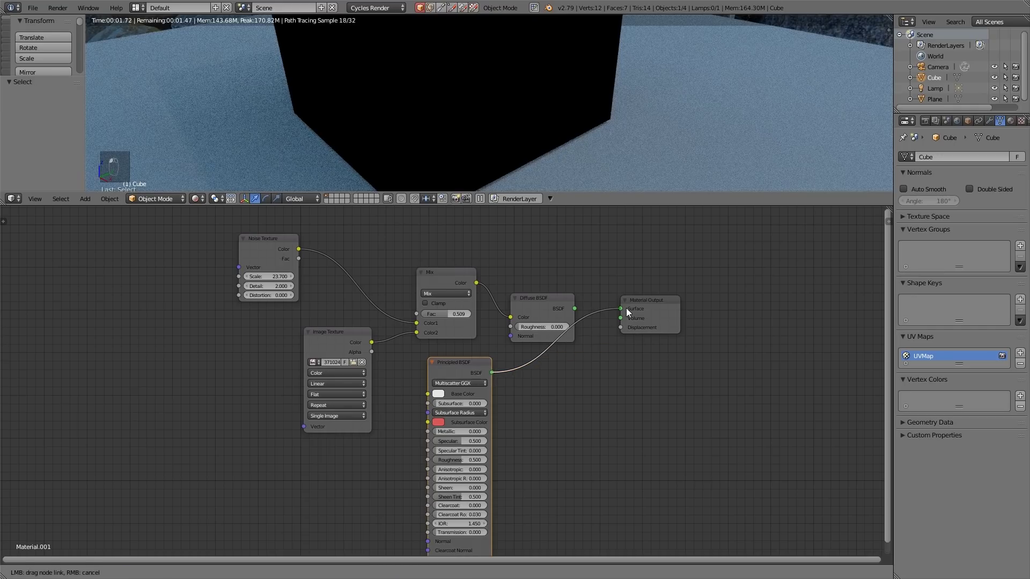
pyautogui.click(287, 257)
pyautogui.press('Delete')
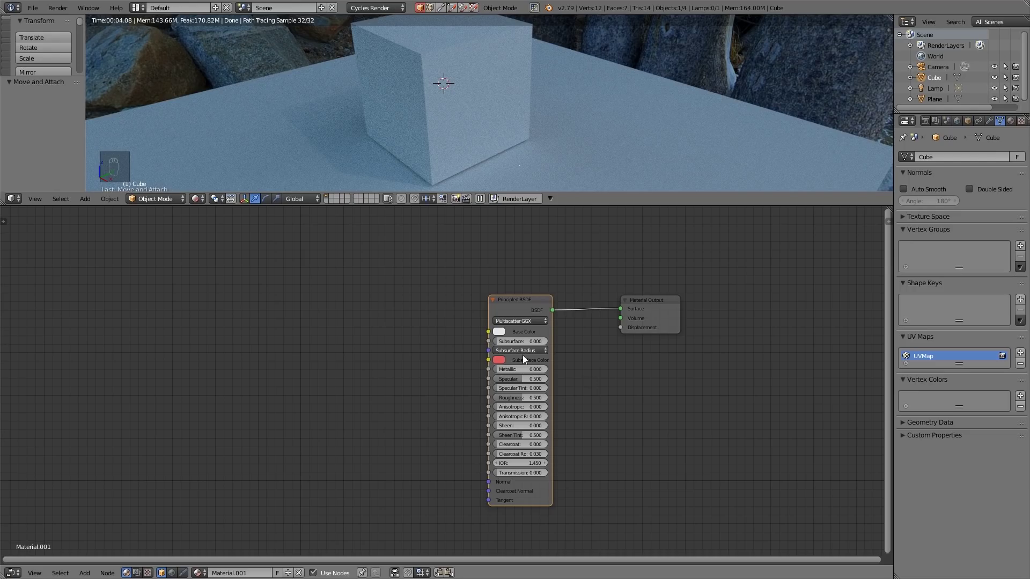
pyautogui.moveTo(503, 330); pyautogui.dragTo(517, 227)
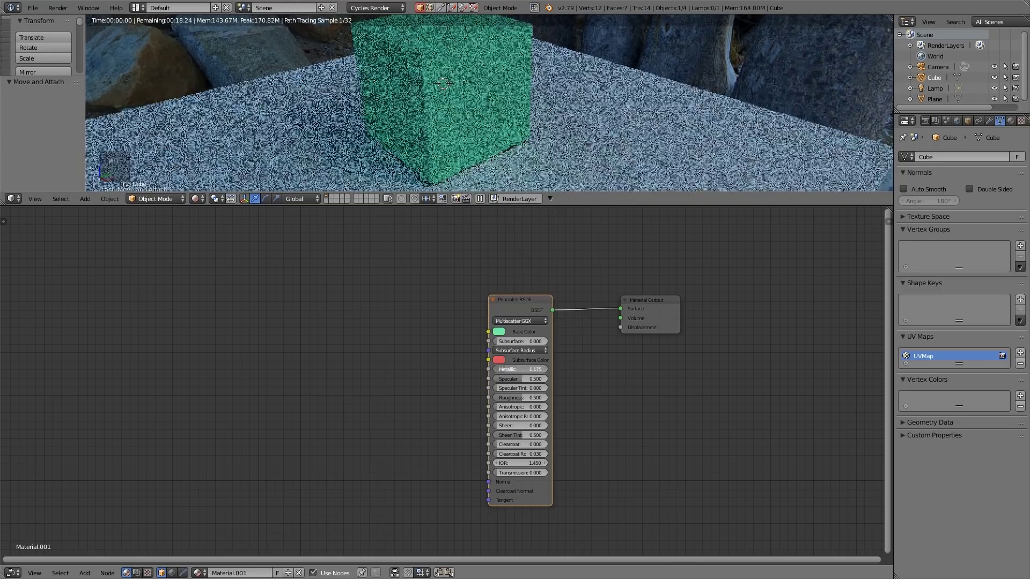
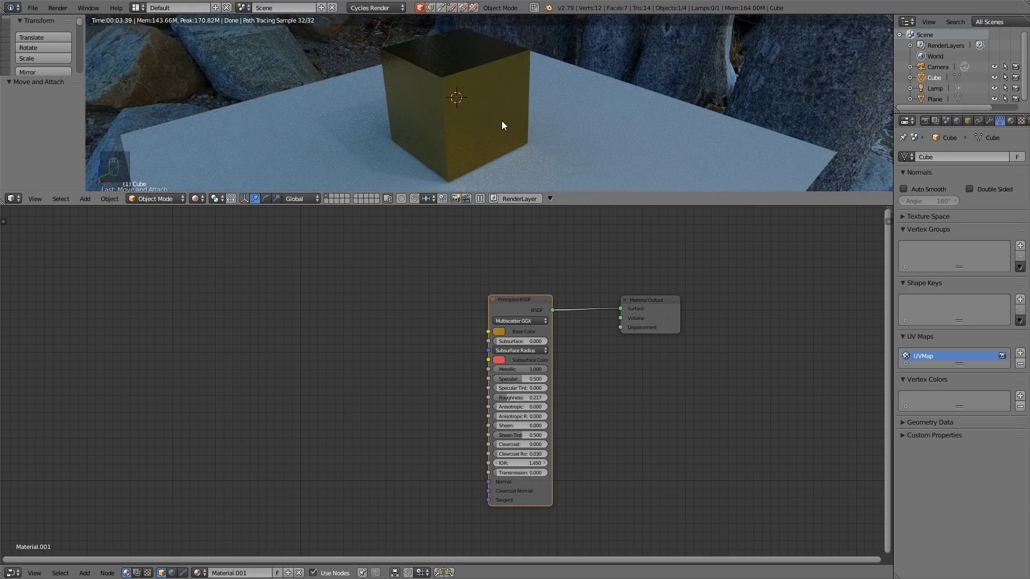
# Step: Add a Subdivision Surface modifier (Ctrl+3) making the cube a sphere, and lower Roughness to 0.058
pyautogui.press('ctrl+3')
pyautogui.click(90, 220)
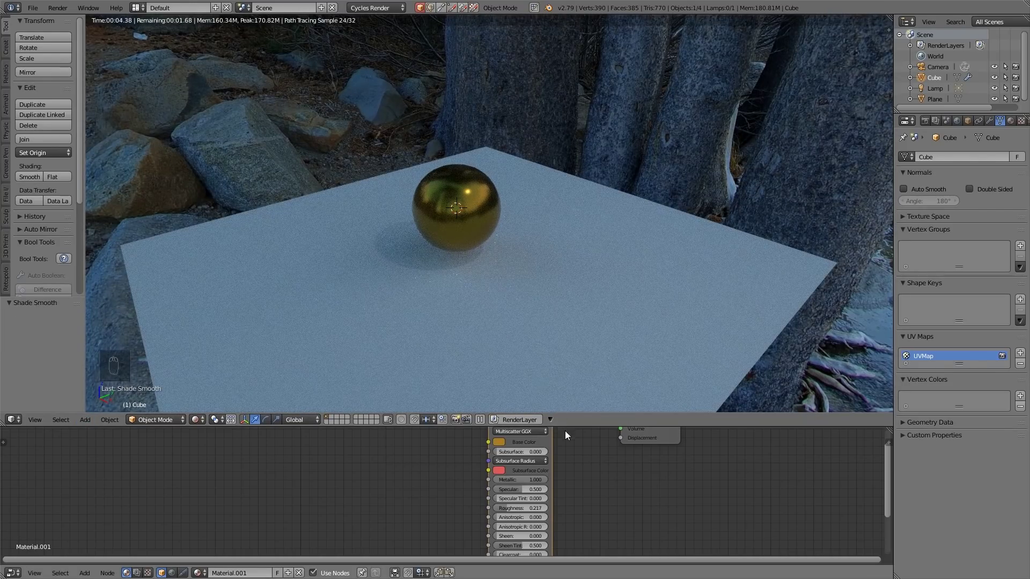
pyautogui.moveTo(997, 125); pyautogui.dragTo(970, 164)
pyautogui.moveTo(976, 196); pyautogui.dragTo(965, 231)
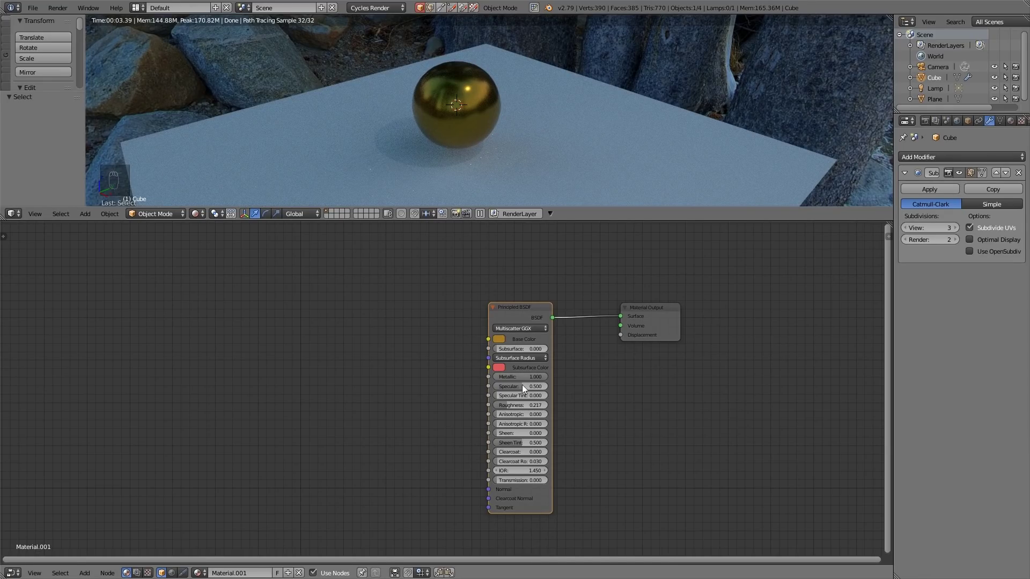
pyautogui.click(509, 409)
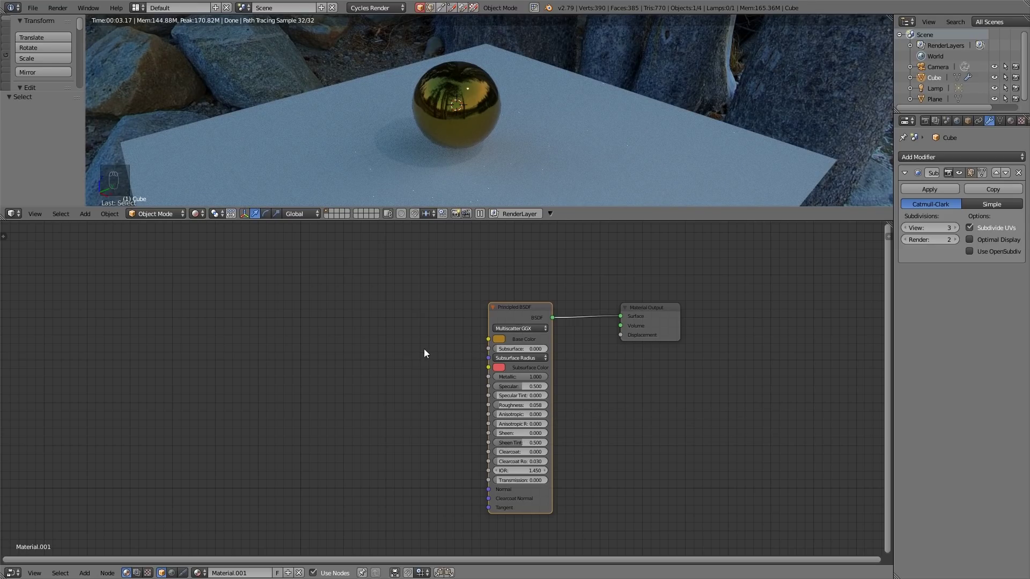
# Step: Add a node via Shift+A and delete the accidentally placed Diffuse BSDF
pyautogui.press('shift+a')
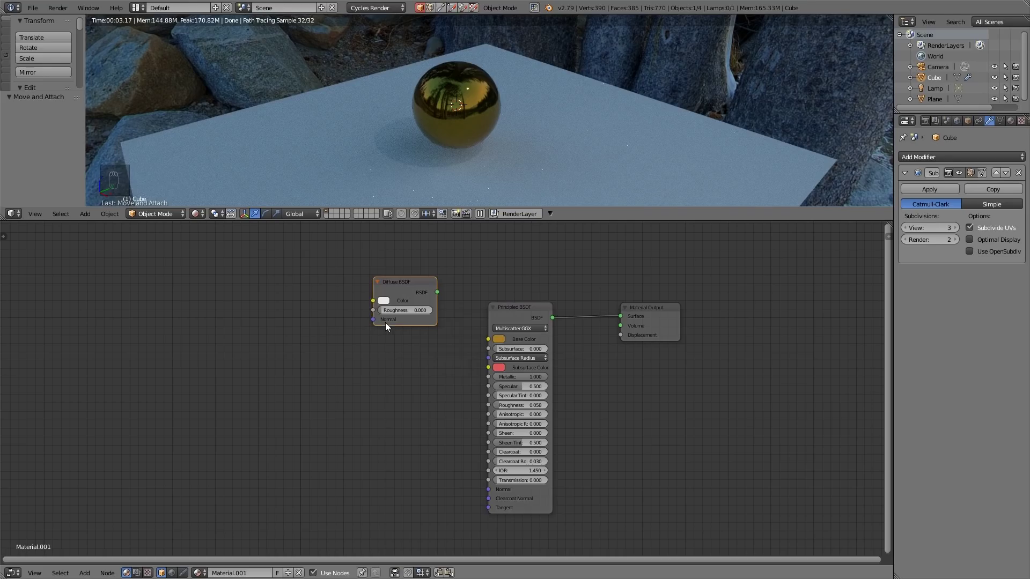
pyautogui.press('Delete')
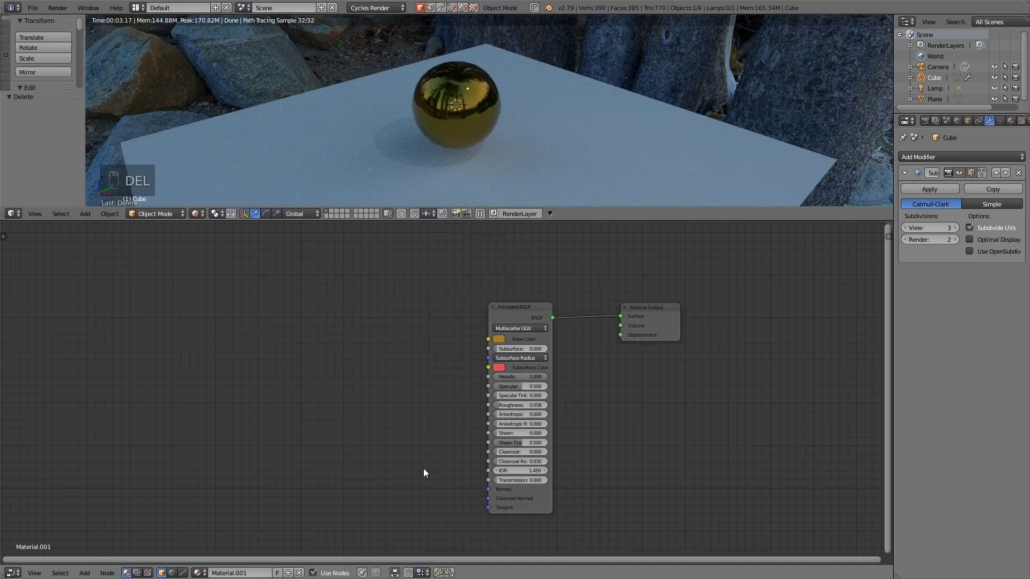
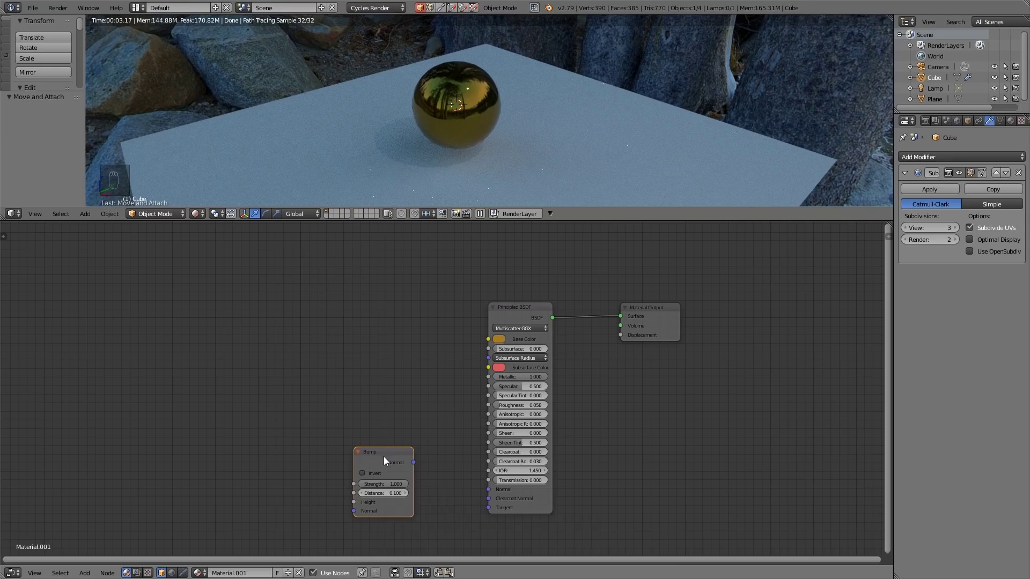
# Step: Add a wood Image Texture feeding Bump Height, and link Bump Normal to the Principled BSDF Normal
pyautogui.press('shift+a')
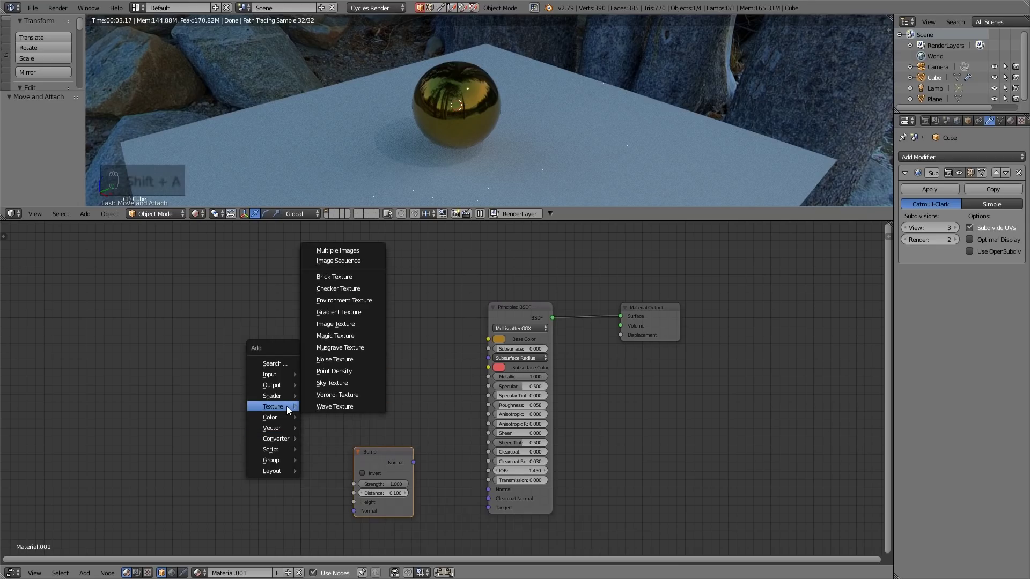
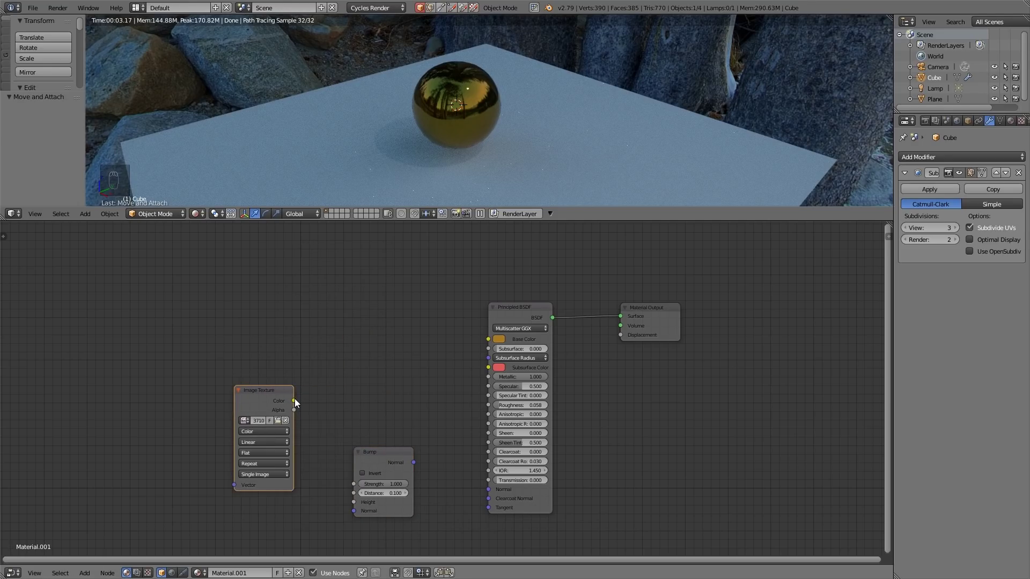
pyautogui.moveTo(316, 399); pyautogui.dragTo(405, 488)
pyautogui.moveTo(417, 464); pyautogui.dragTo(581, 394)
pyautogui.moveTo(563, 146); pyautogui.dragTo(526, 201)
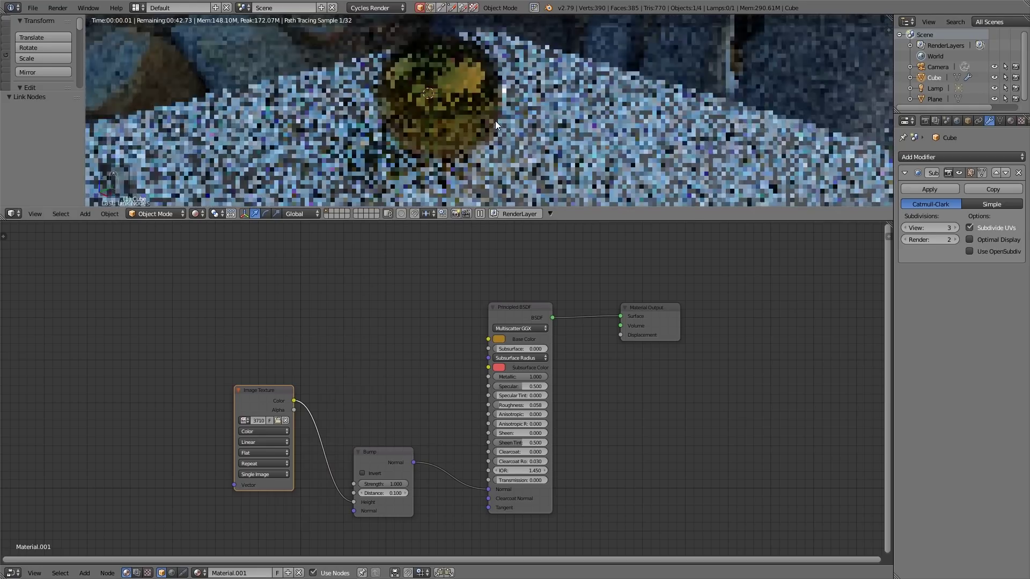
pyautogui.middleClick(498, 125)
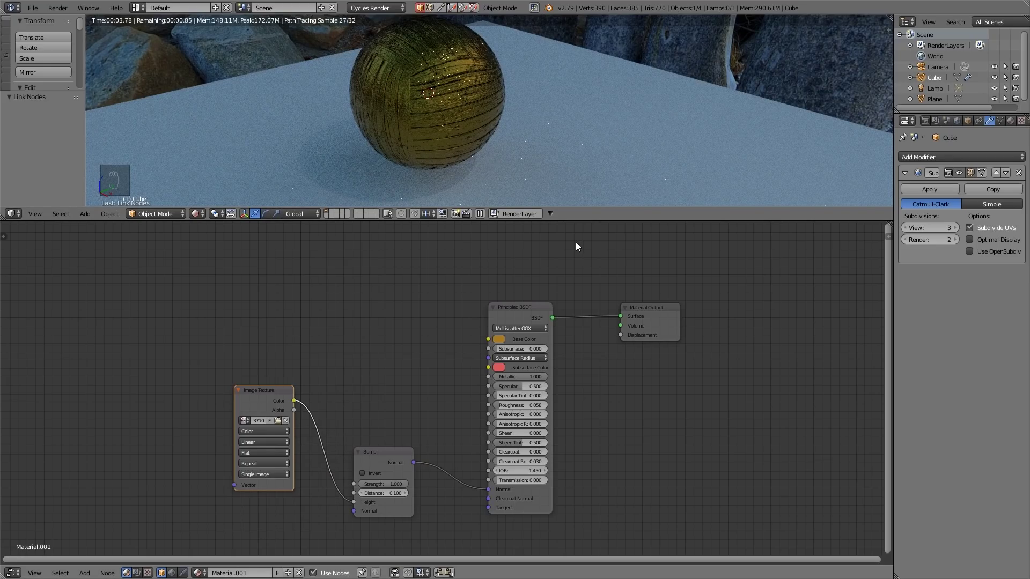
pyautogui.doubleClick(579, 245)
pyautogui.moveTo(576, 245); pyautogui.dragTo(584, 262)
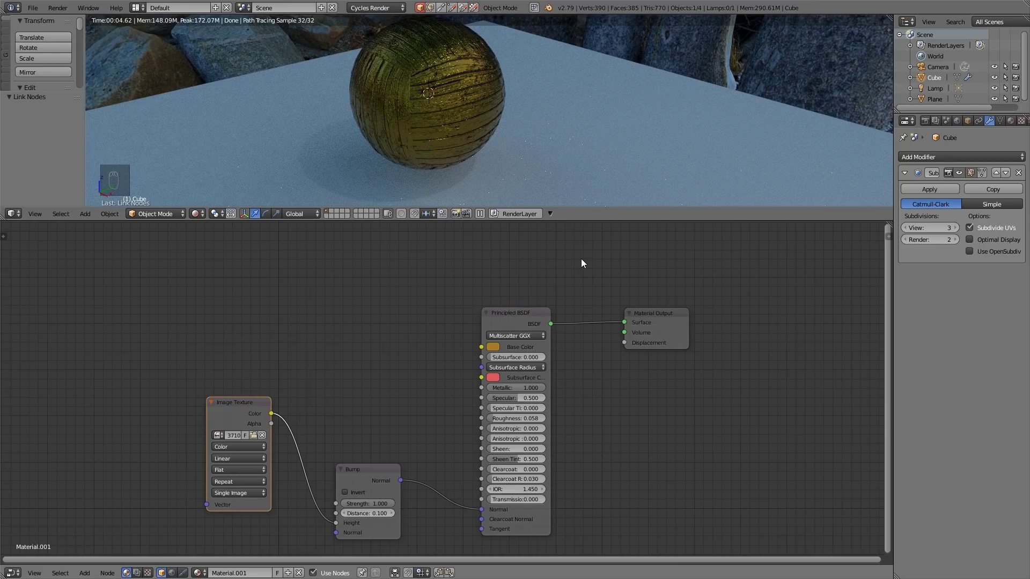